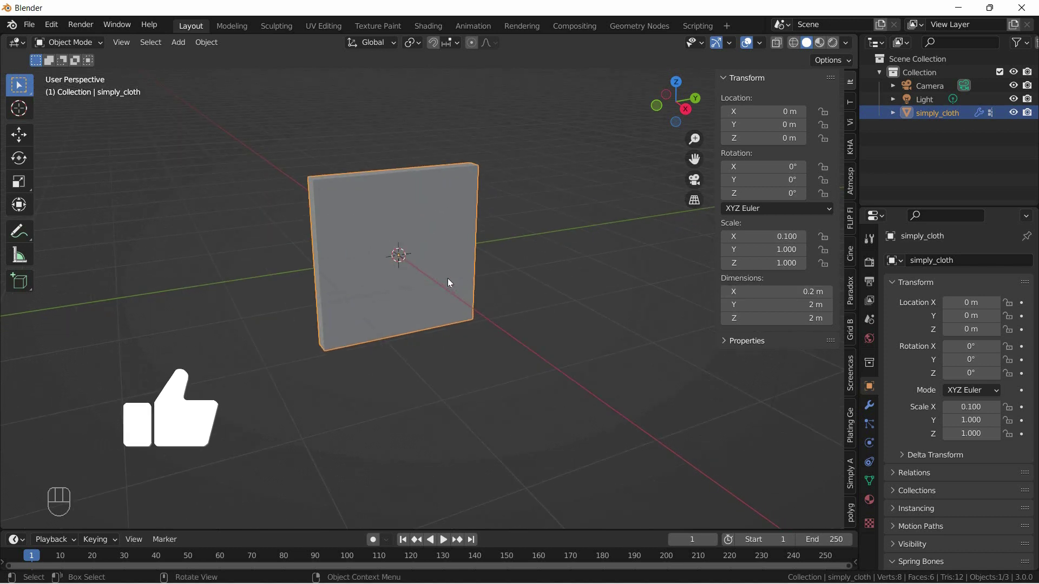
- Begin editing the simply_cloth panel's X dimension, currently 0.2 m
click(182, 449)
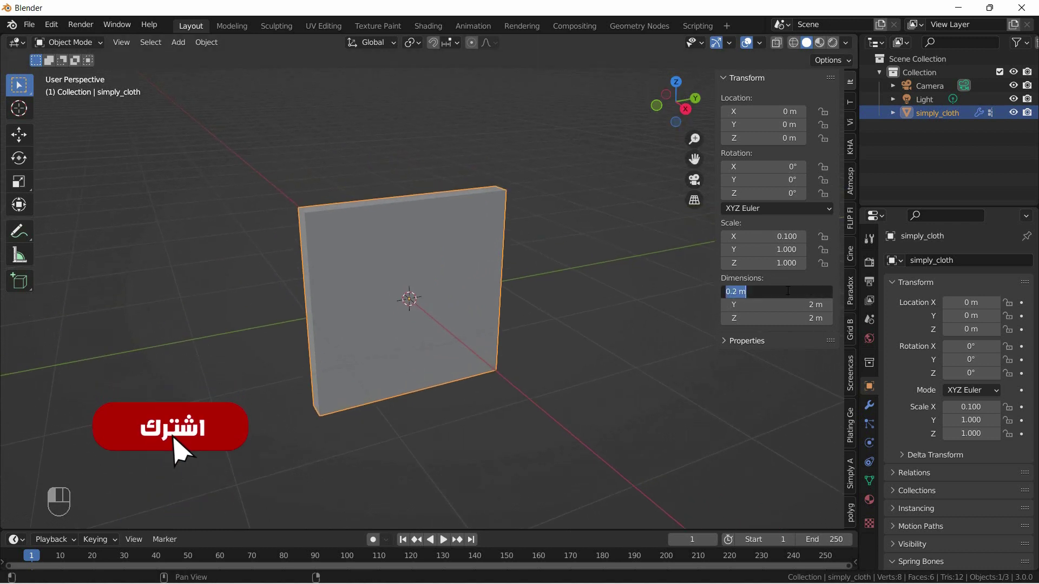
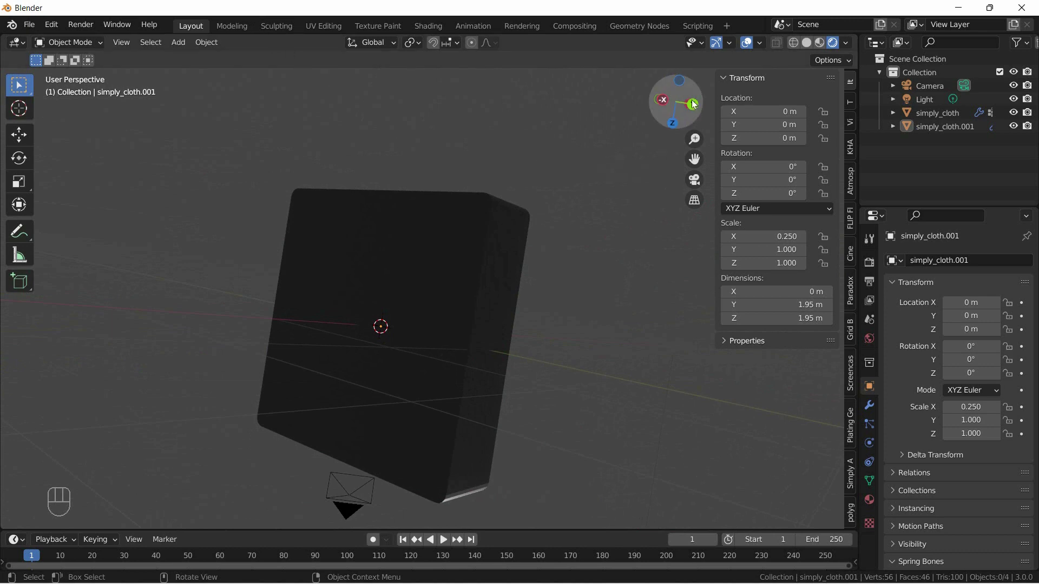
- Orbit the view around the glowing pink flower panel
drag(688, 112, 689, 103)
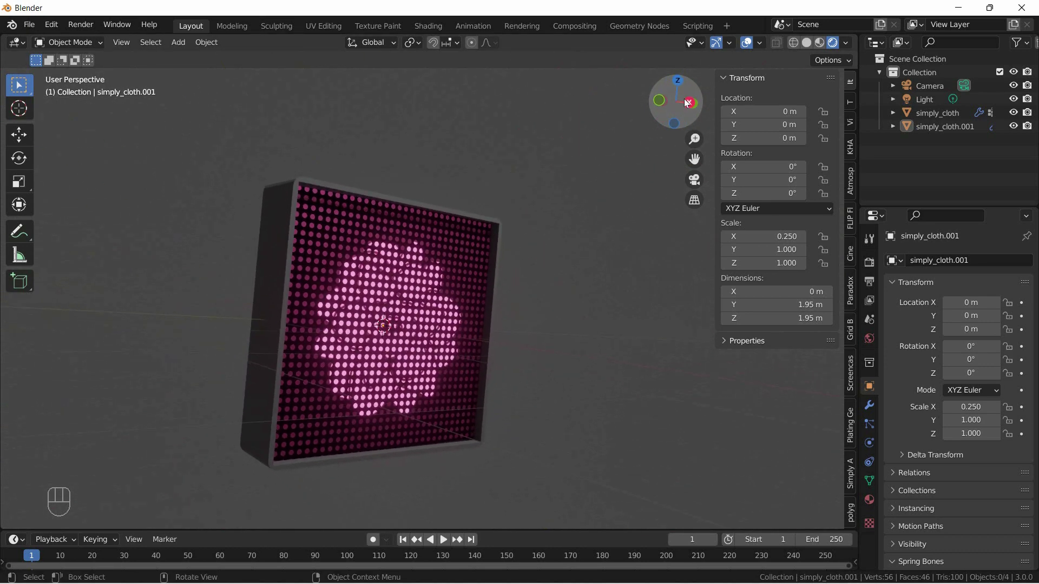
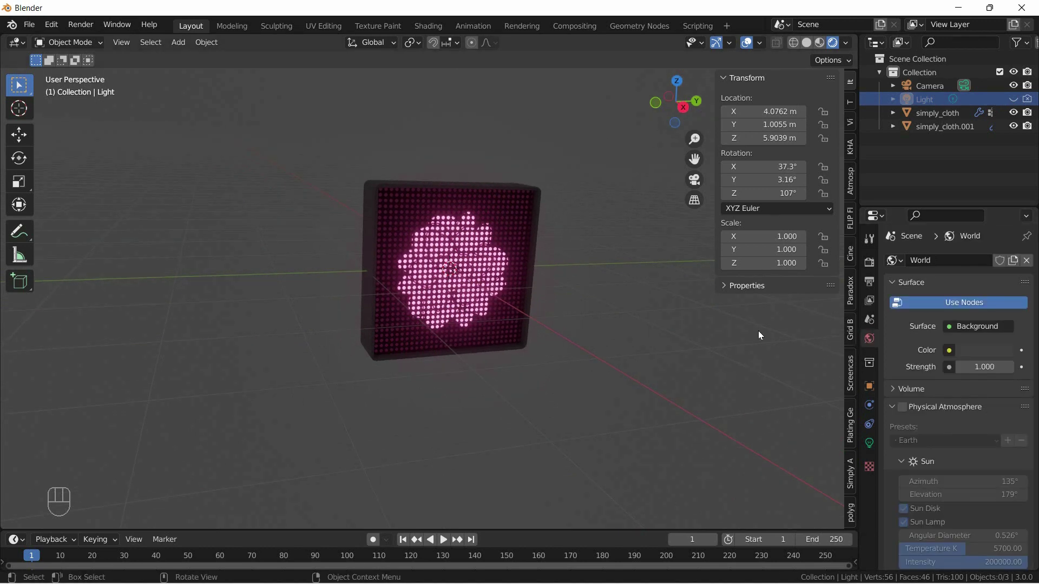
- Darken the World background colour to a Value of about 0.05 and hide the sidebar
click(978, 353)
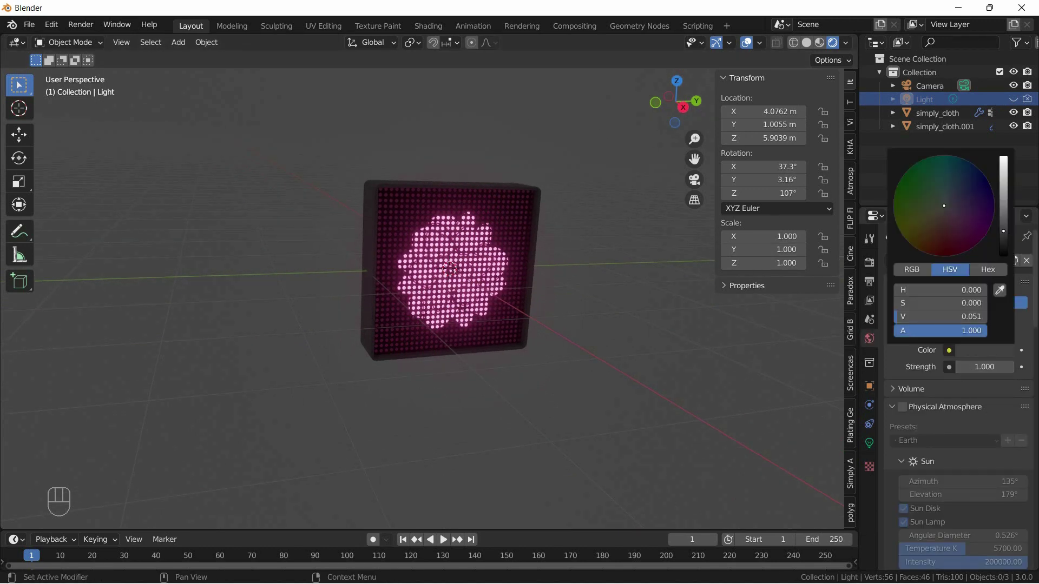
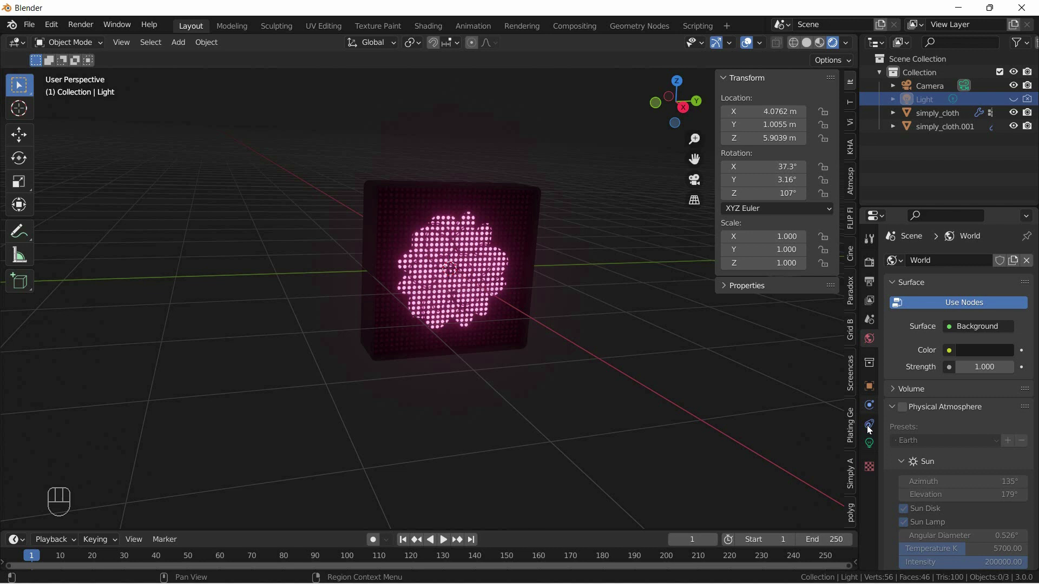
drag(636, 215, 603, 233)
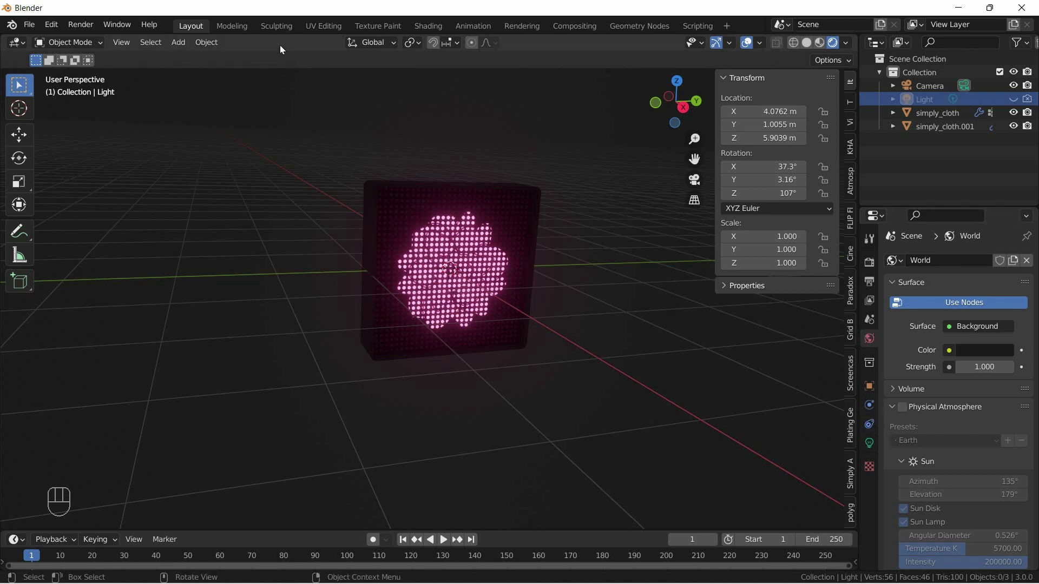
drag(155, 32, 186, 30)
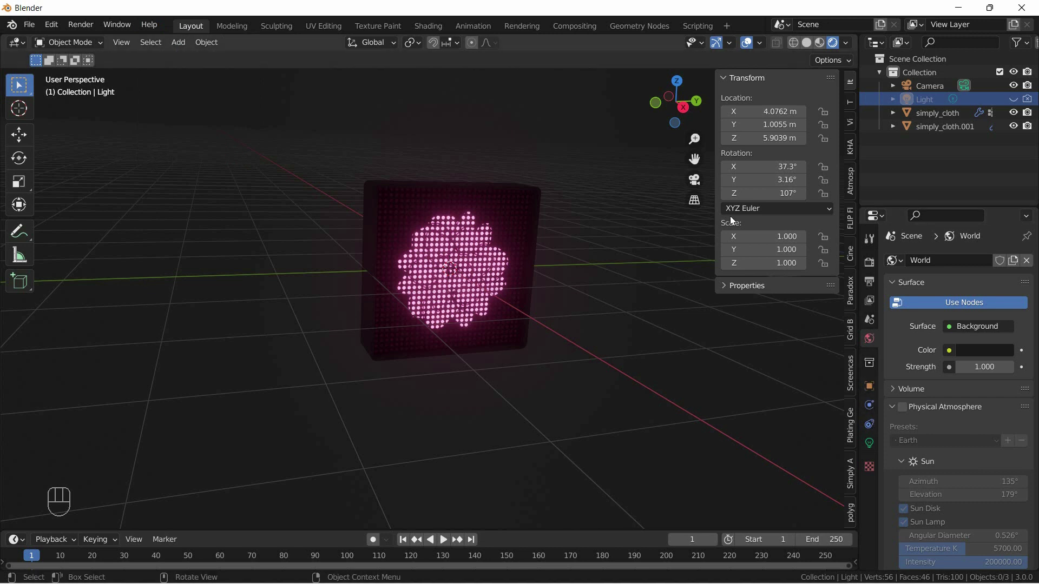
key(n)
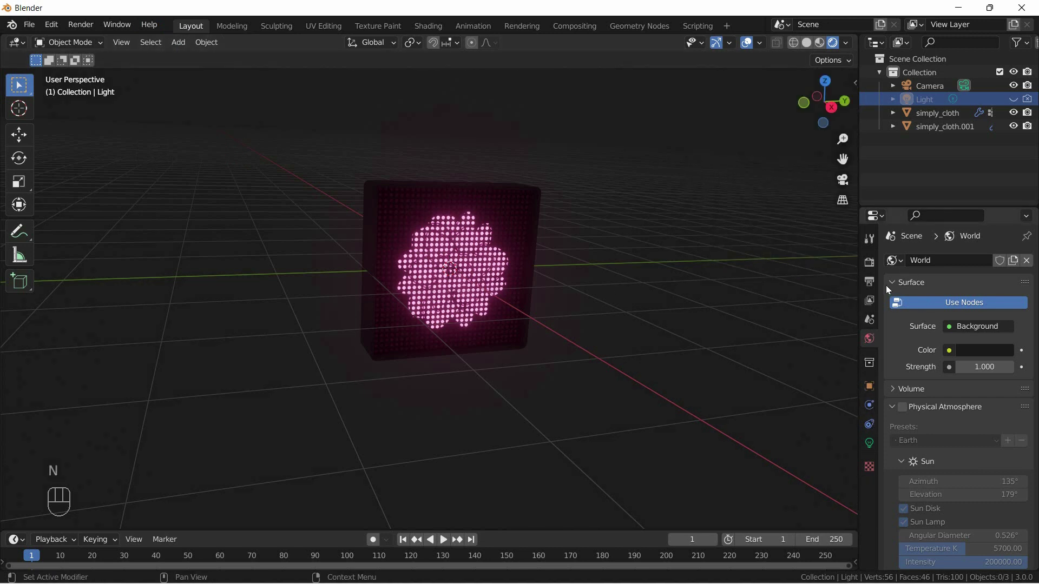
- Inspect simply_cloth's Physics and Modifier tabs and apply its modifiers
click(499, 201)
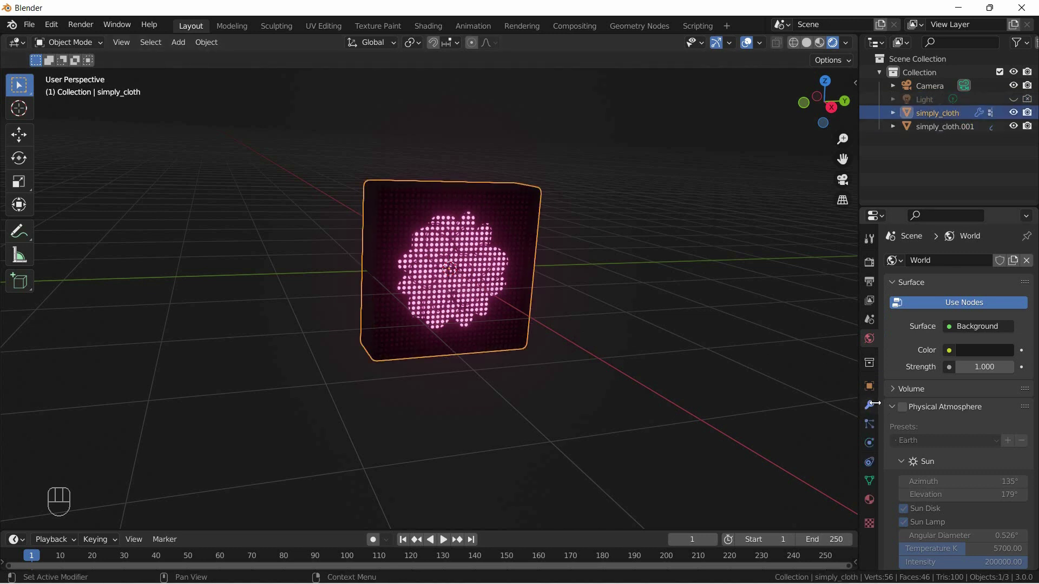
click(1007, 286)
double_click(1008, 303)
click(1007, 303)
click(1008, 284)
click(893, 293)
click(594, 311)
- Check simply_cloth.001's modifier stack, unhide the Light and view the panel from Right Ortho and back
click(1017, 294)
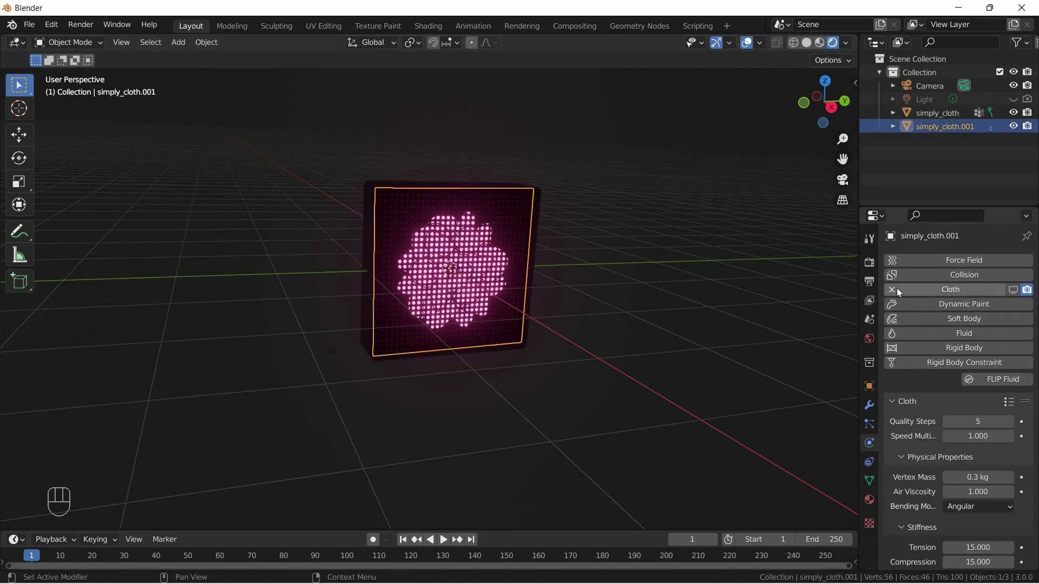
click(893, 292)
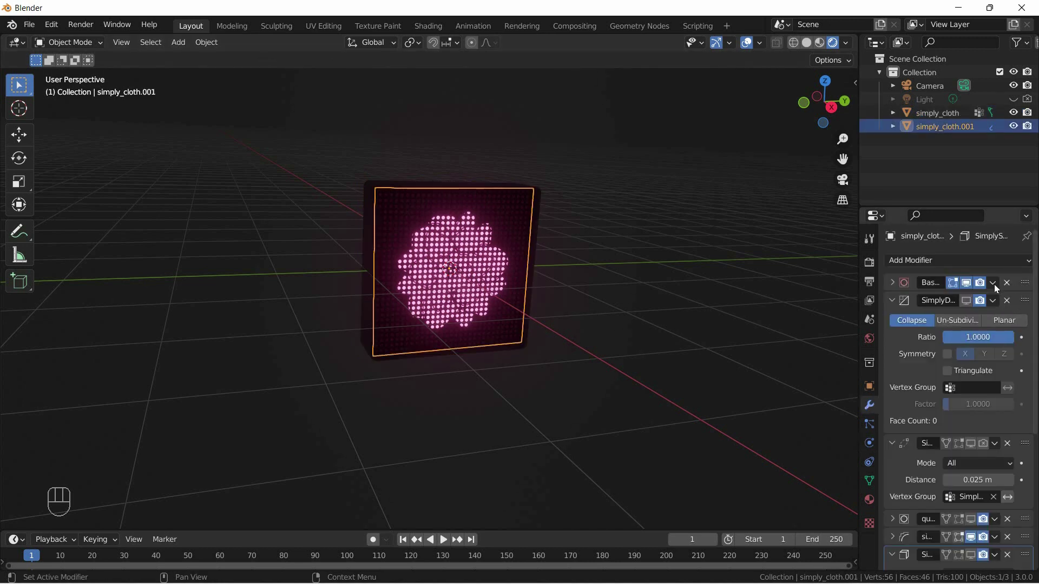
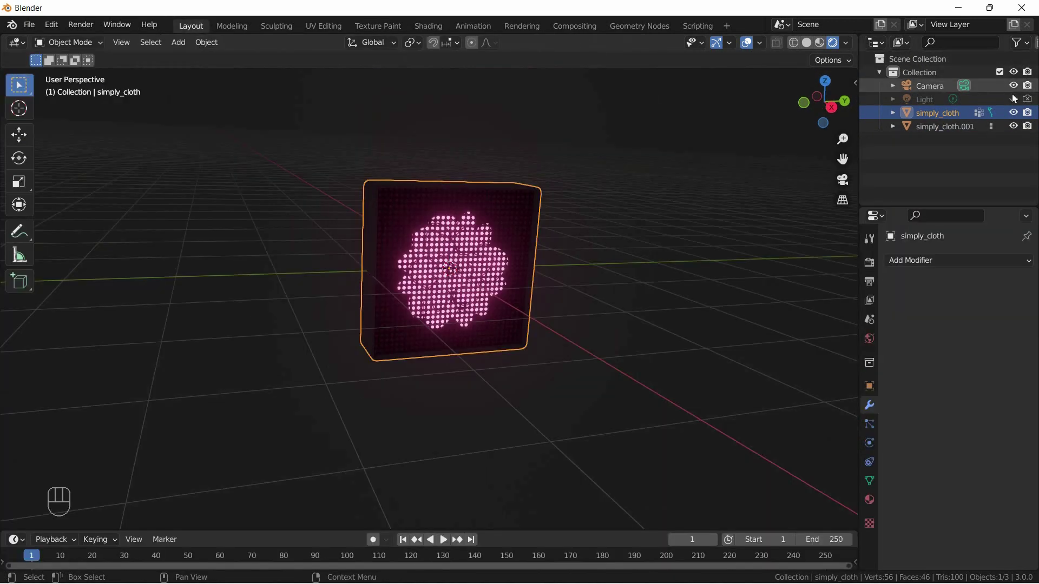
click(1017, 102)
click(1033, 102)
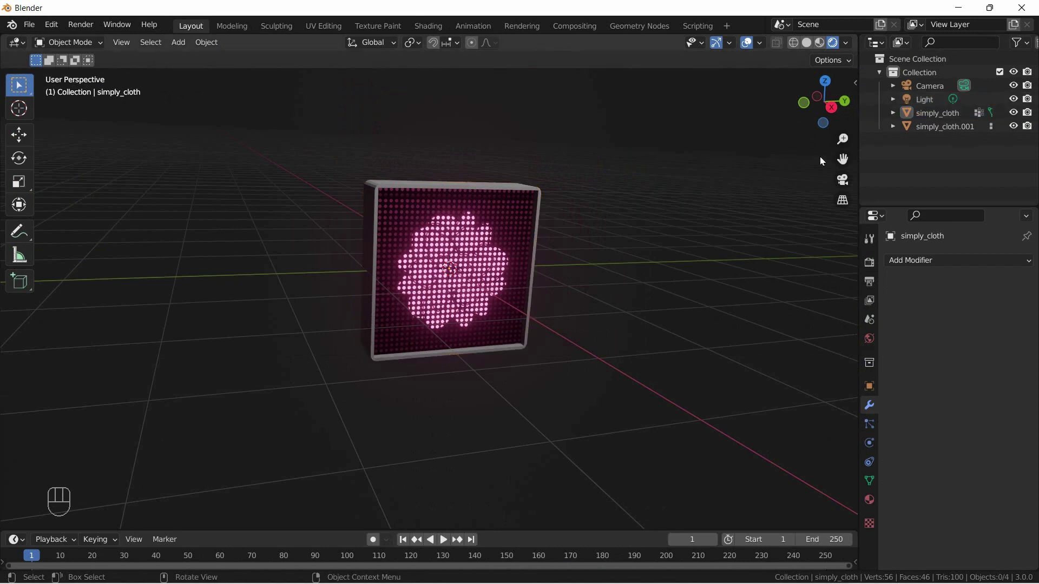
click(831, 113)
click(664, 241)
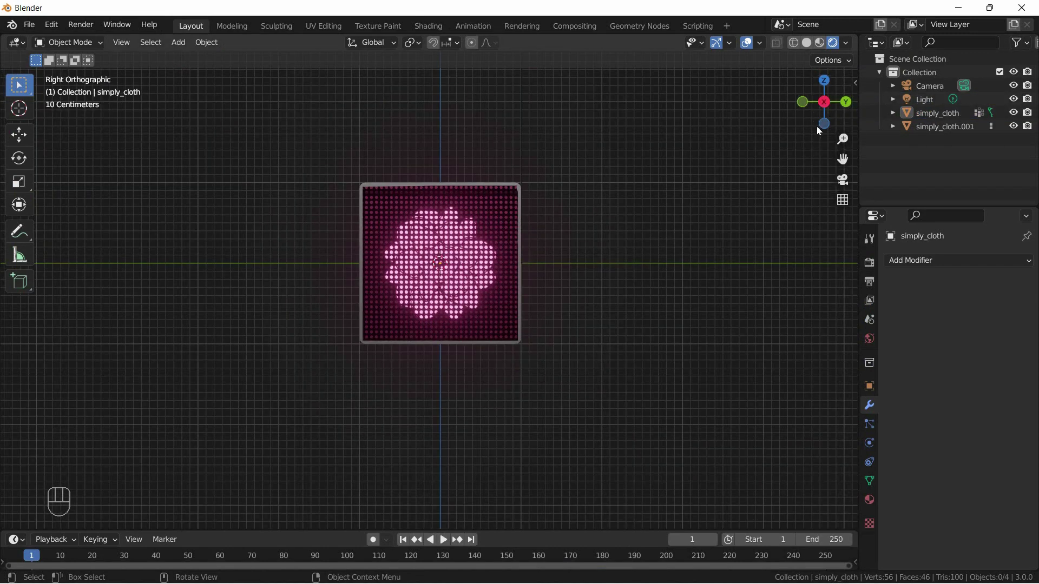
click(830, 109)
- Add a Plane, scale it large and lower it beneath the panel as a floor
click(642, 201)
key(shift+a)
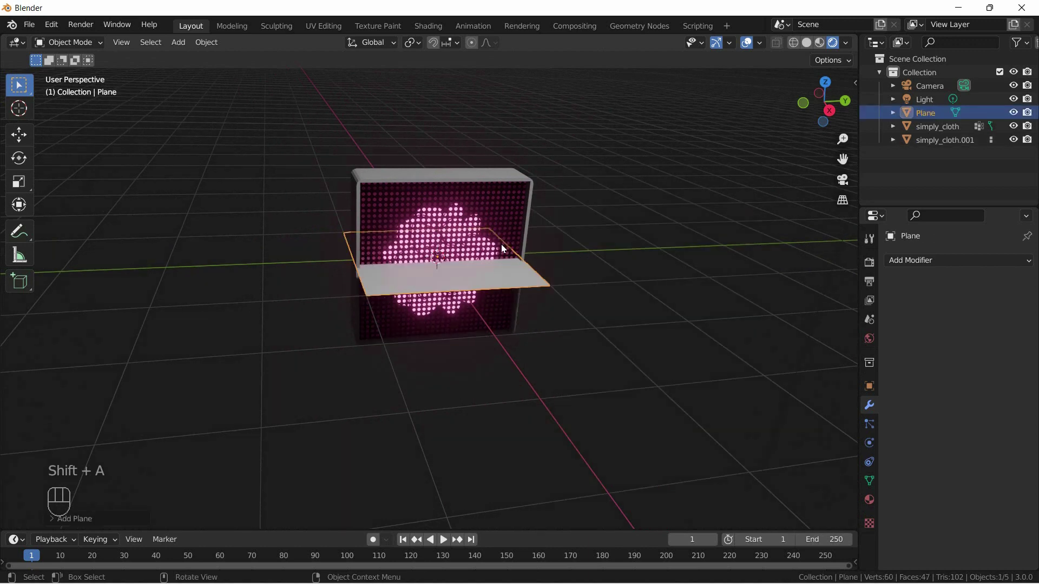
key(s)
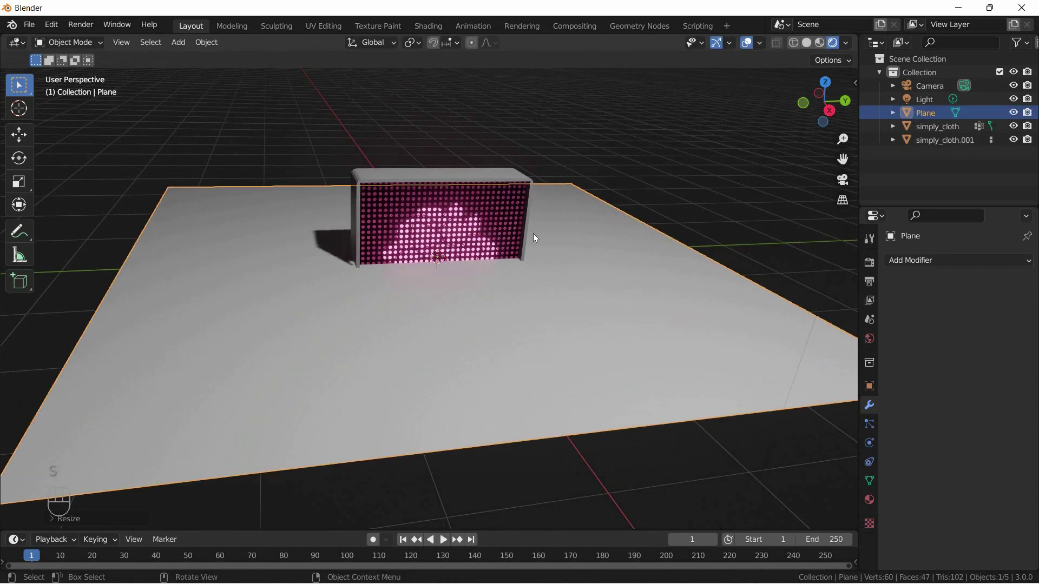
click(27, 141)
click(441, 209)
click(441, 247)
drag(443, 265, 449, 284)
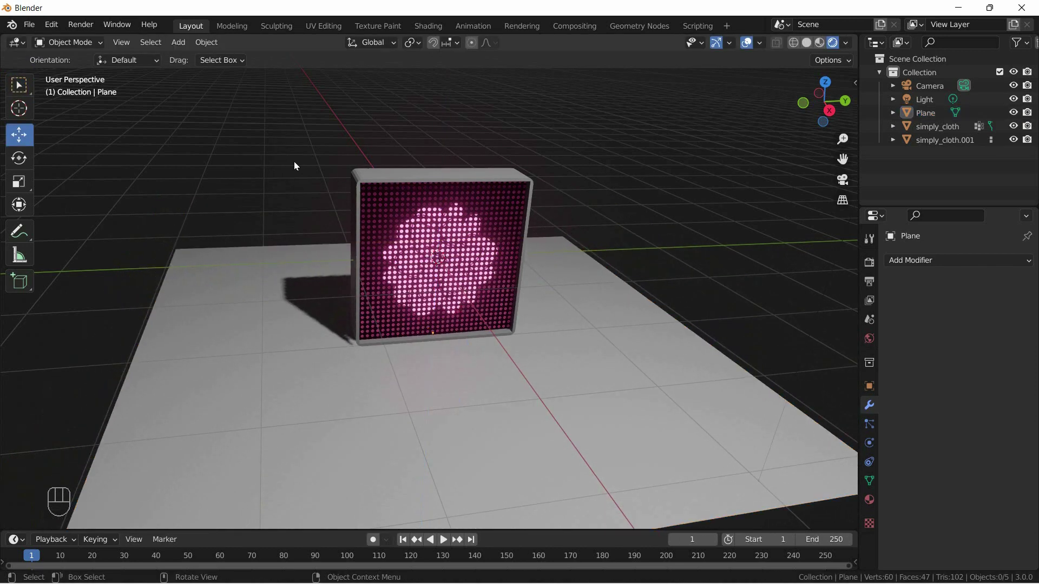
click(308, 303)
key(s)
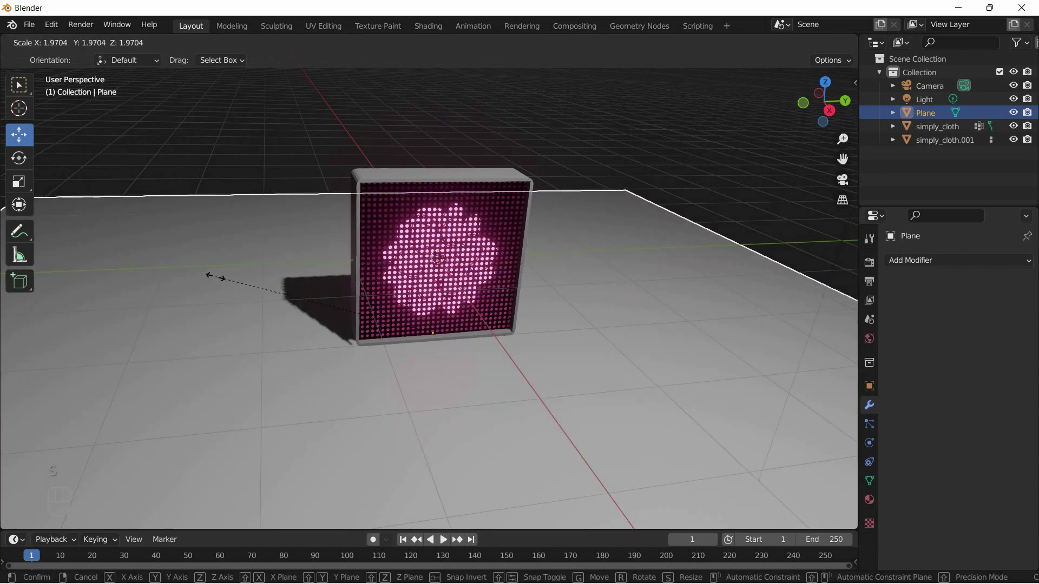
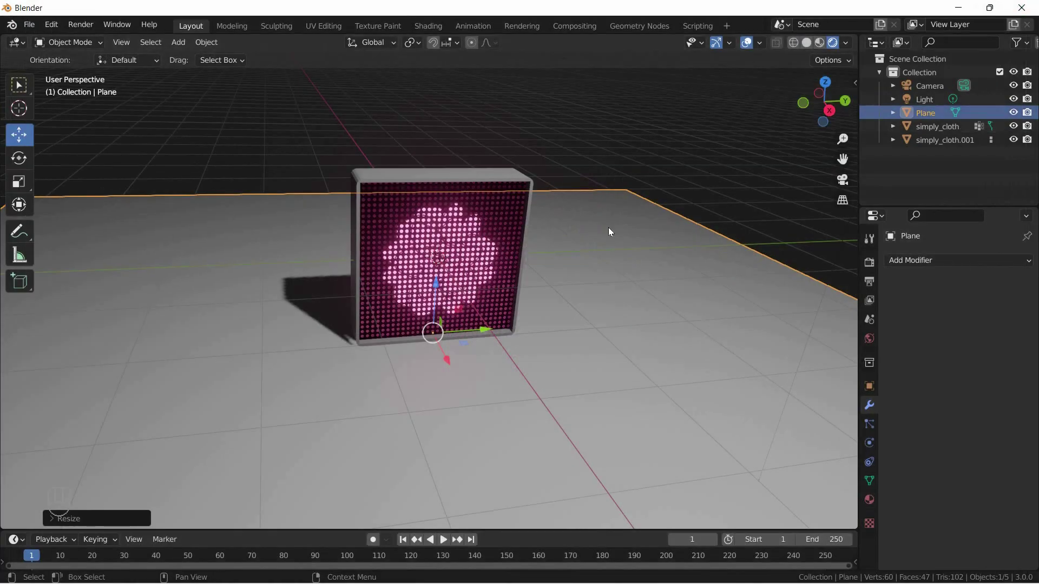
- Move the Light aside to about X −11.45 m and view the long shadow through the camera
click(680, 143)
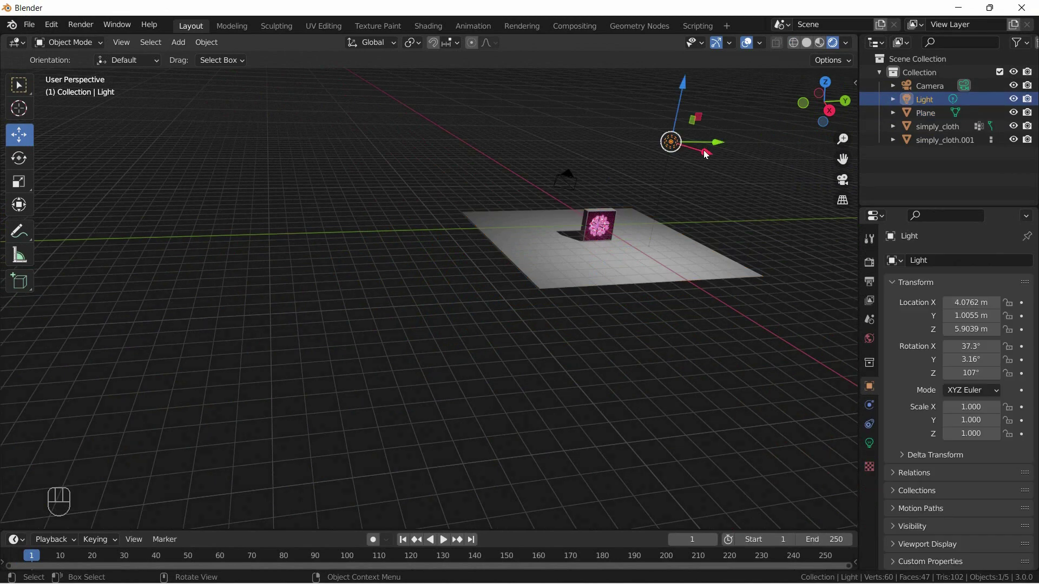
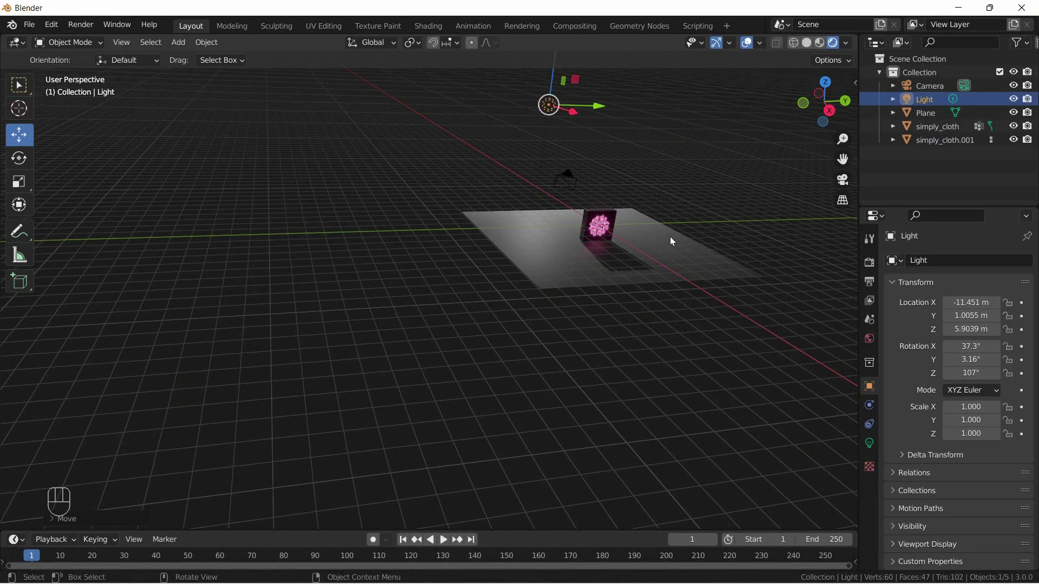
key(KP_0)
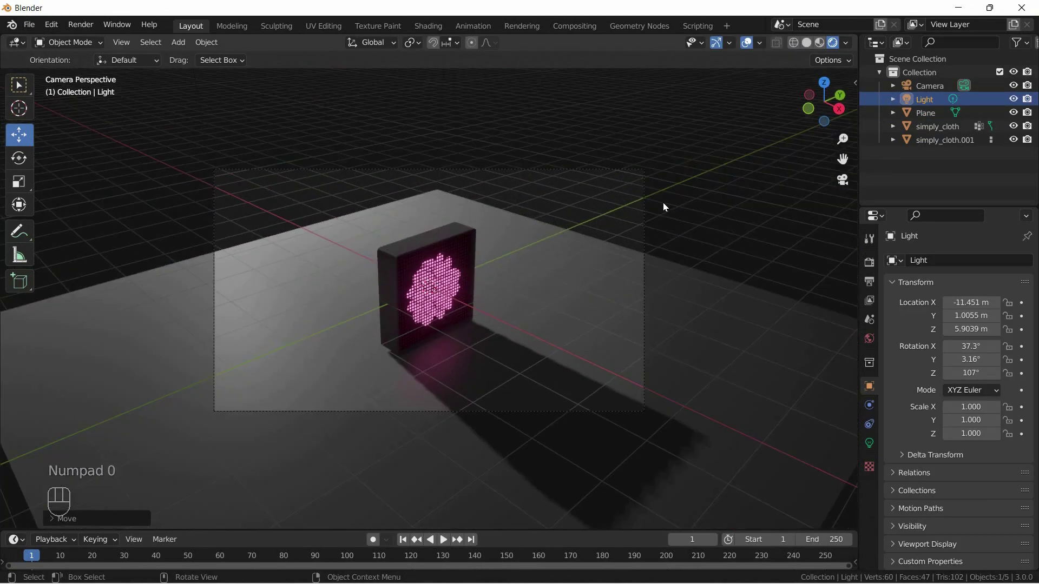
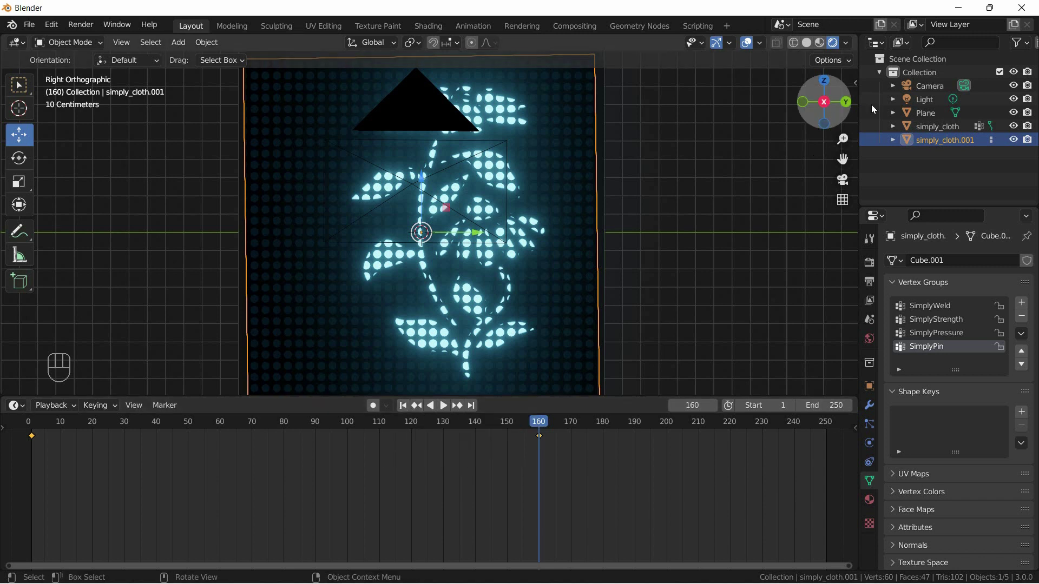
- Hide the camera, keyframe the stemmed flower and slide that keyframe to about frame 91, previewing playback
click(1014, 92)
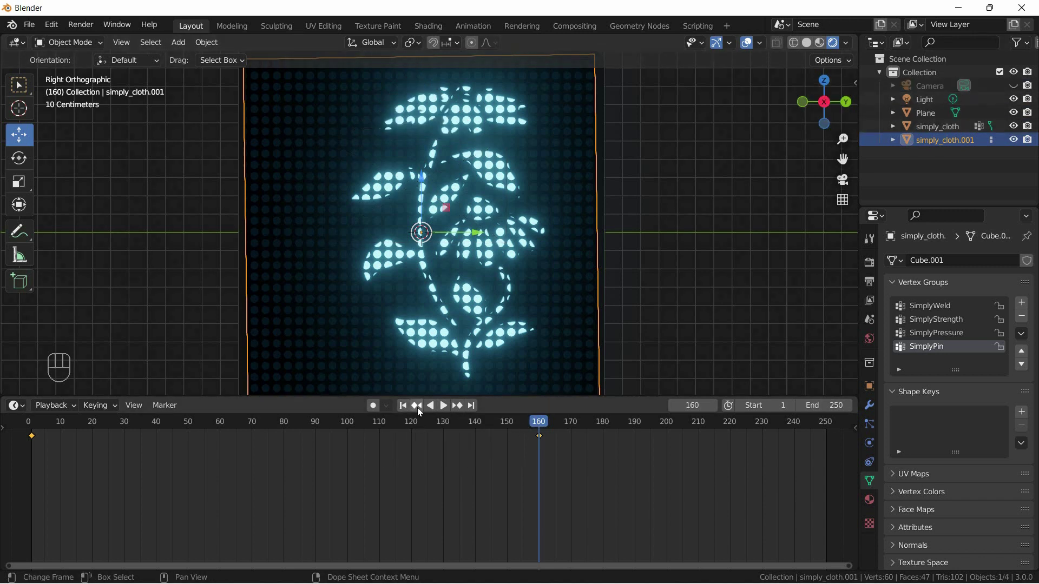
click(406, 409)
click(447, 408)
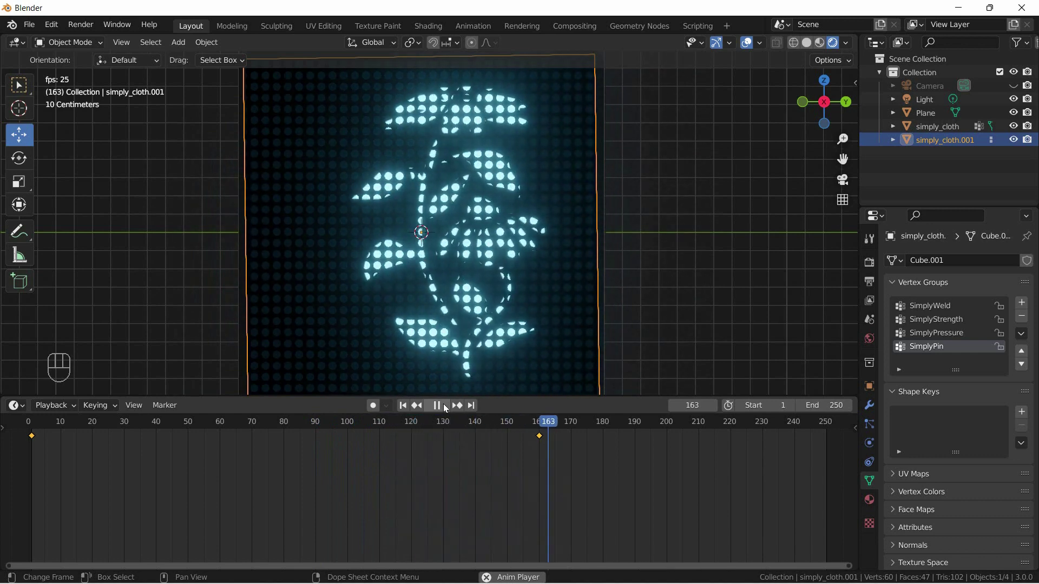
drag(413, 409, 526, 430)
drag(560, 445, 538, 443)
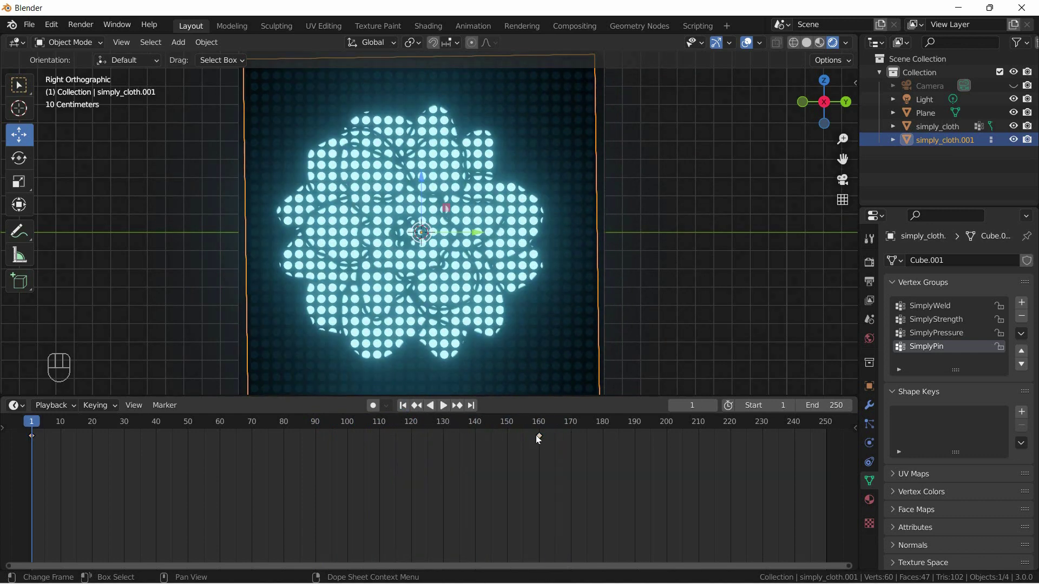
drag(541, 441, 350, 437)
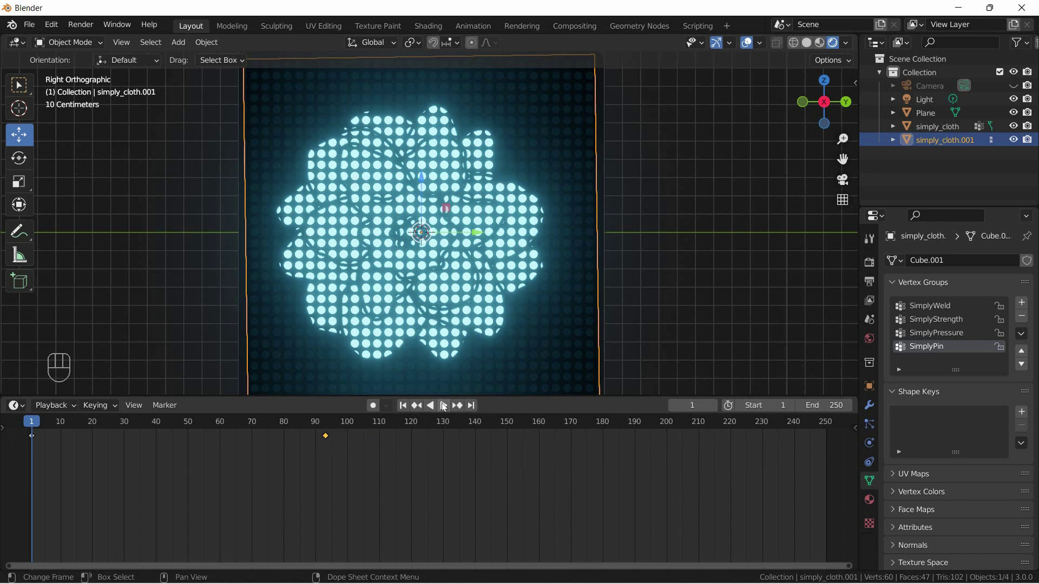
click(443, 406)
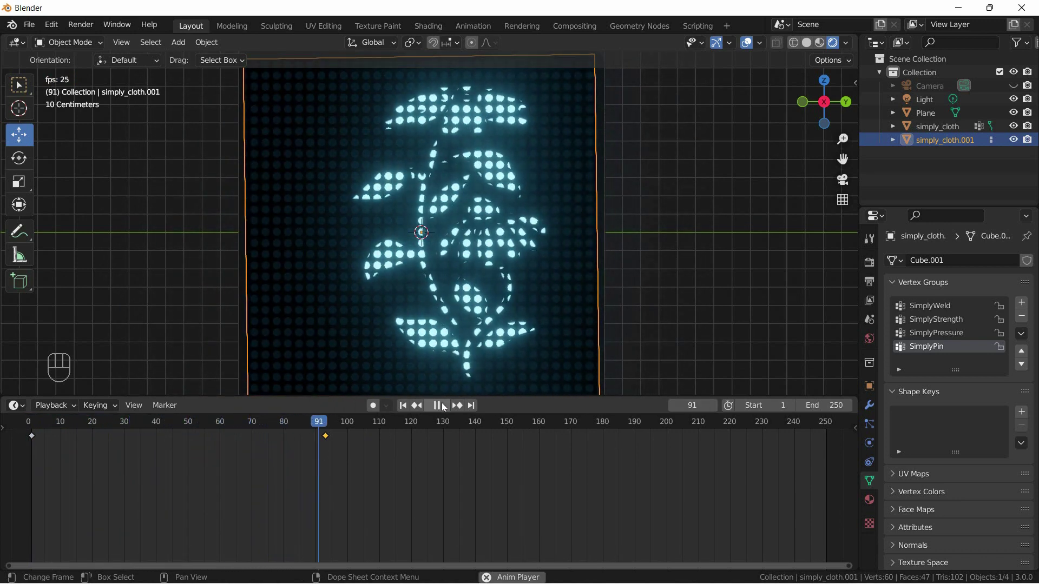
click(444, 406)
- Nudge that keyframe to about frame 83 and move the frame-130 keyframe to around frame 168, then preview
click(421, 452)
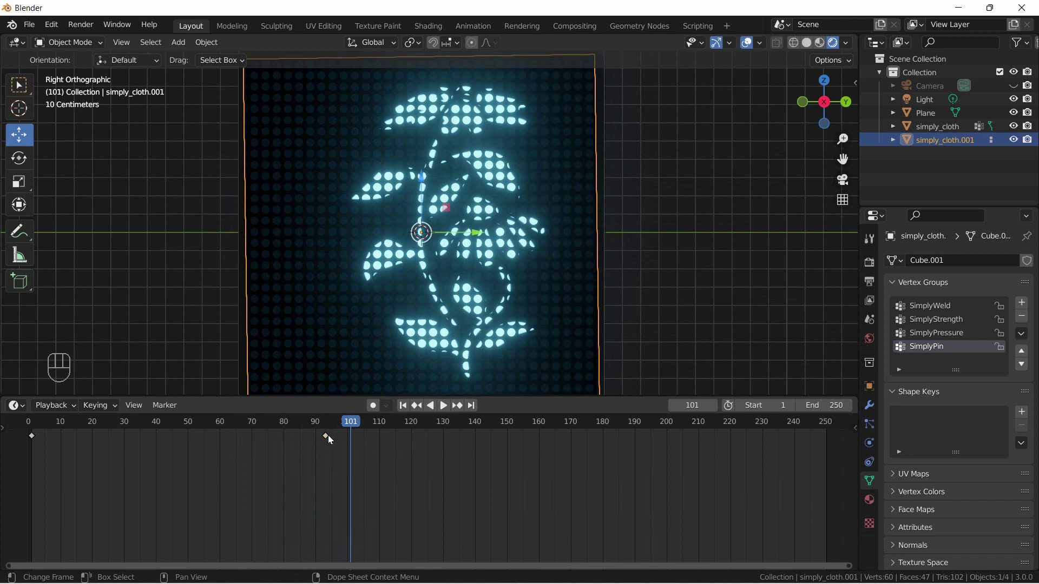
drag(324, 442, 331, 443)
click(329, 441)
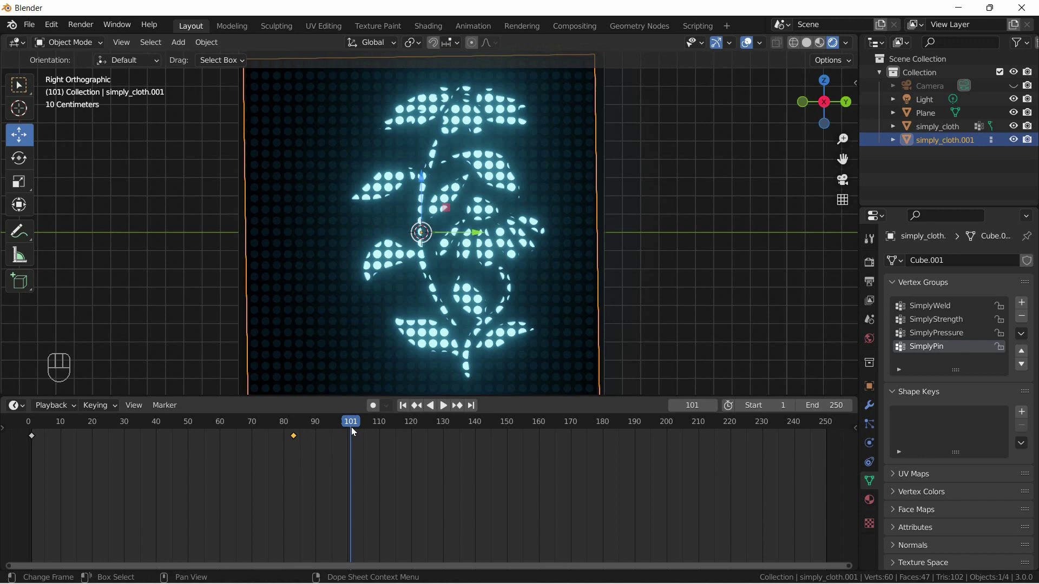
drag(413, 447, 431, 399)
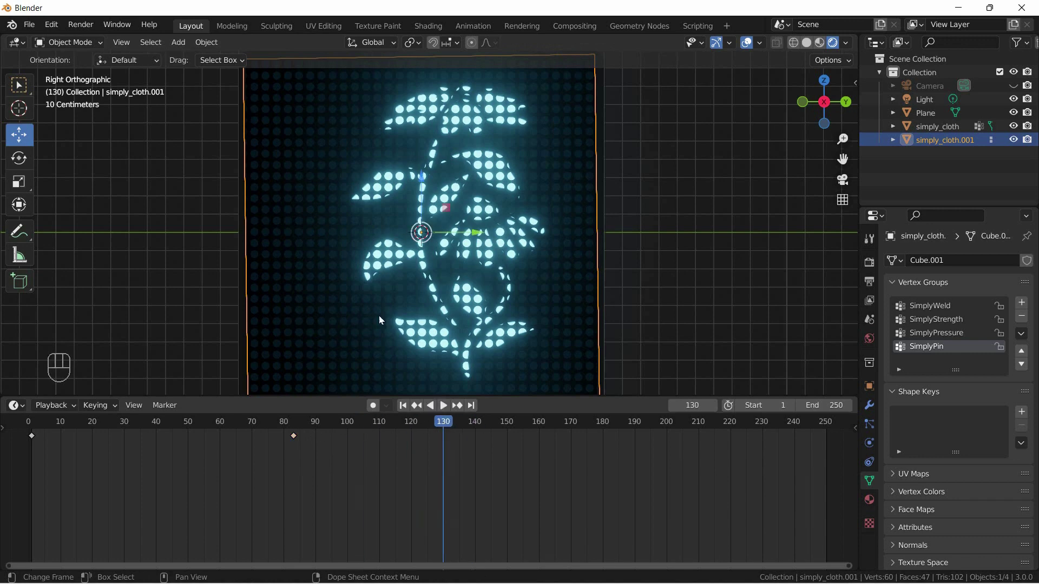
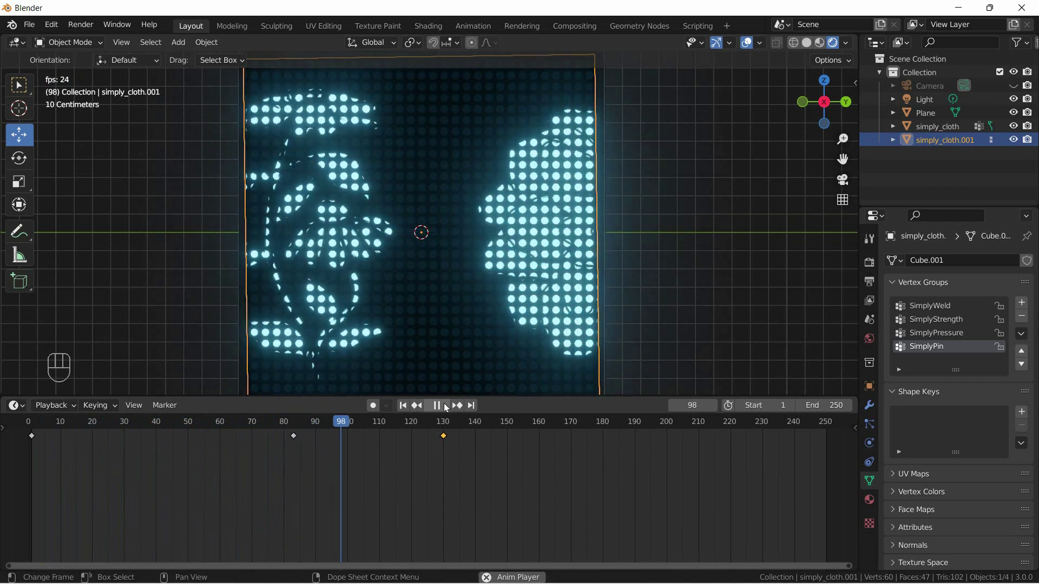
click(438, 407)
drag(471, 453, 497, 436)
click(443, 407)
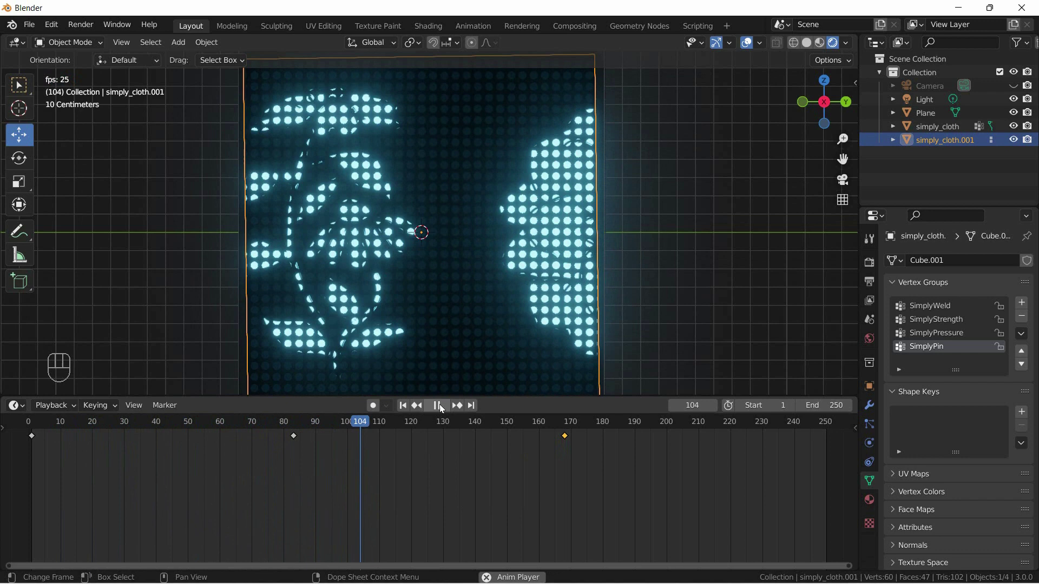
click(437, 409)
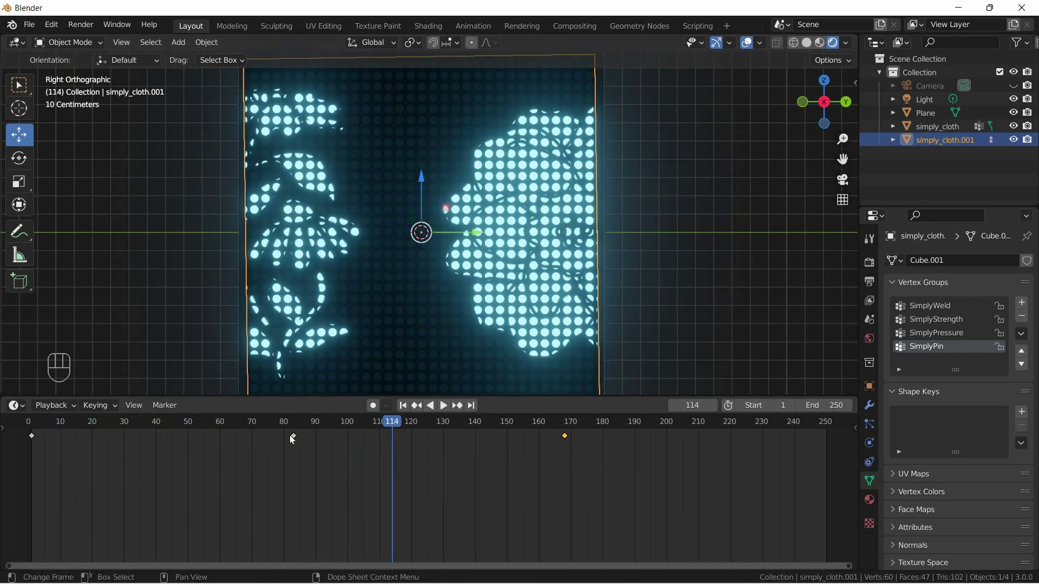
- Copy the frame-83 stemmed-flower keyframe to frame 114 and play the animation from the start
click(300, 438)
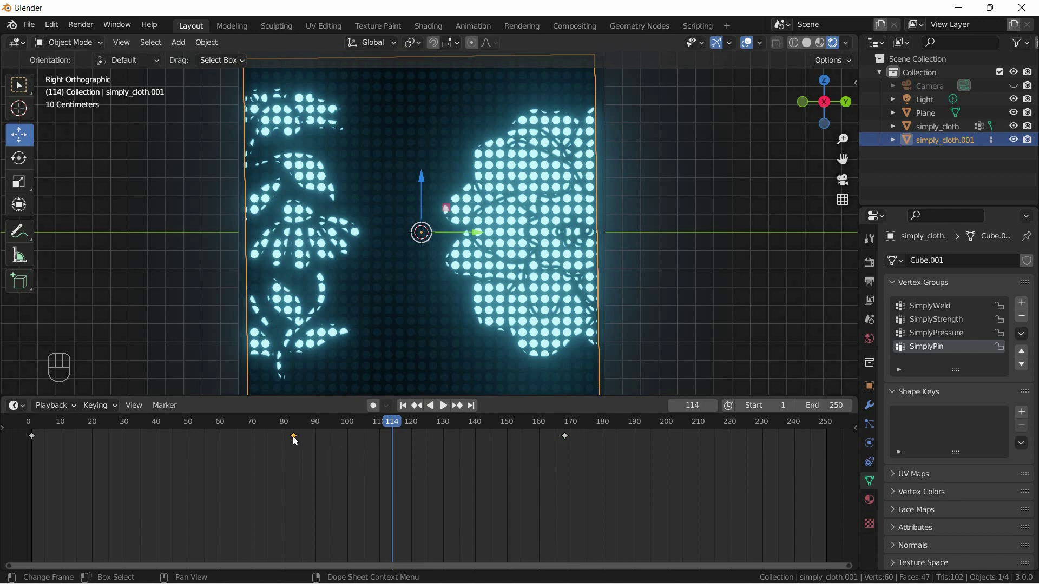
key(ctrl+c)
key(ctrl+v)
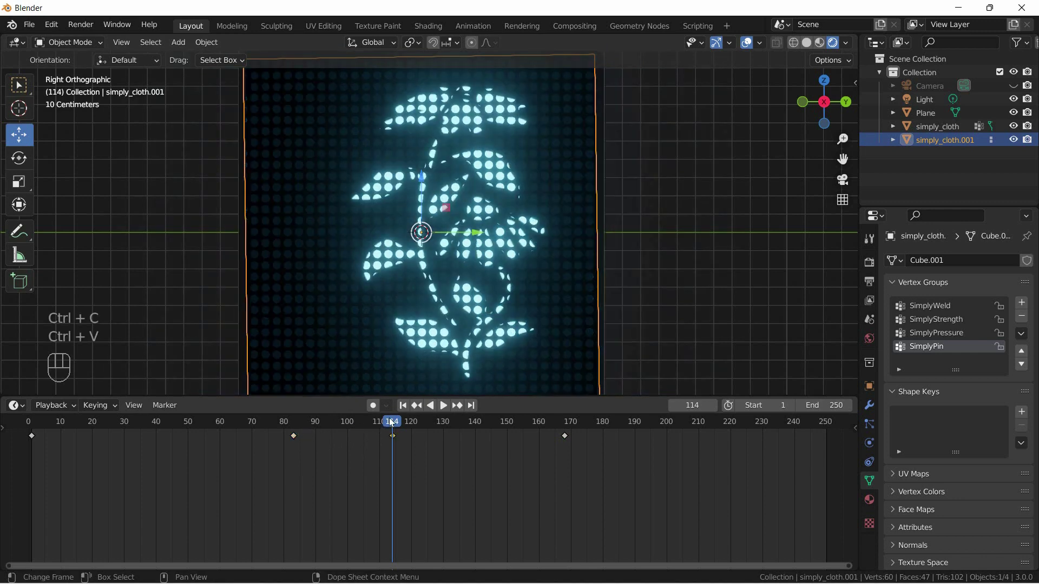
drag(372, 423, 367, 418)
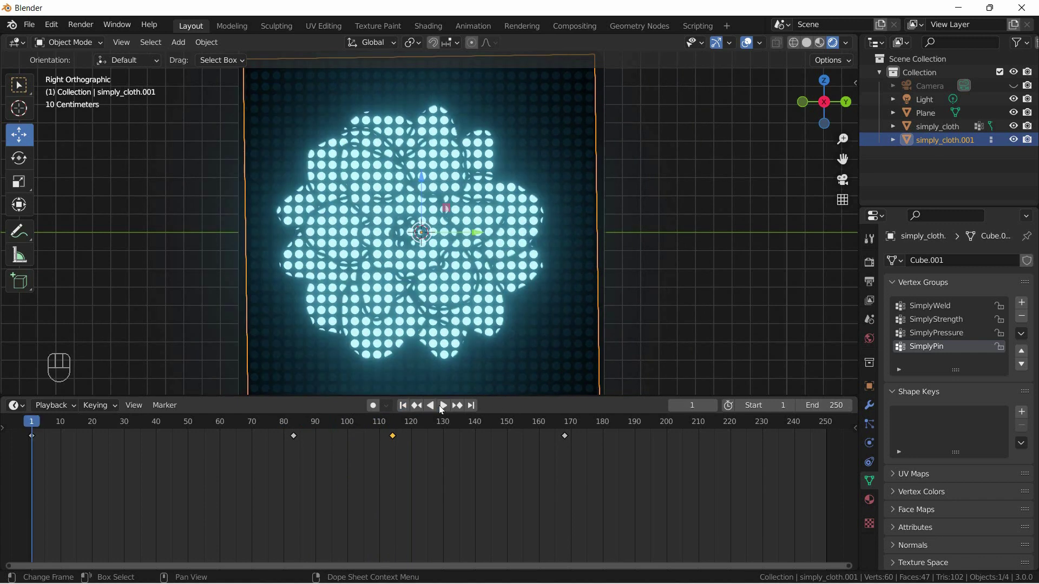
click(449, 409)
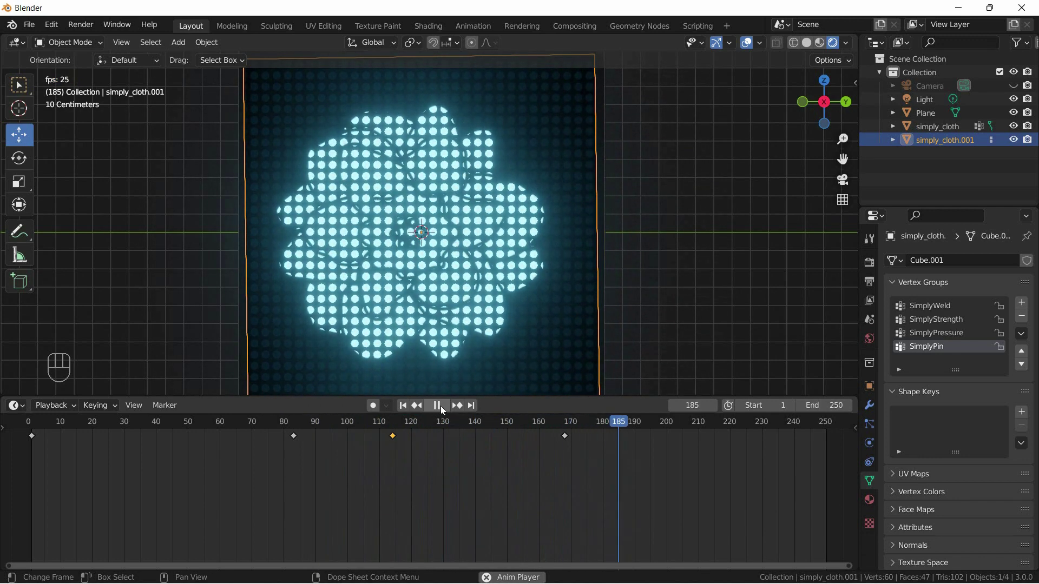
- Paste a keyframe copy near frame 222
drag(445, 410, 308, 443)
click(298, 441)
key(ctrl+c)
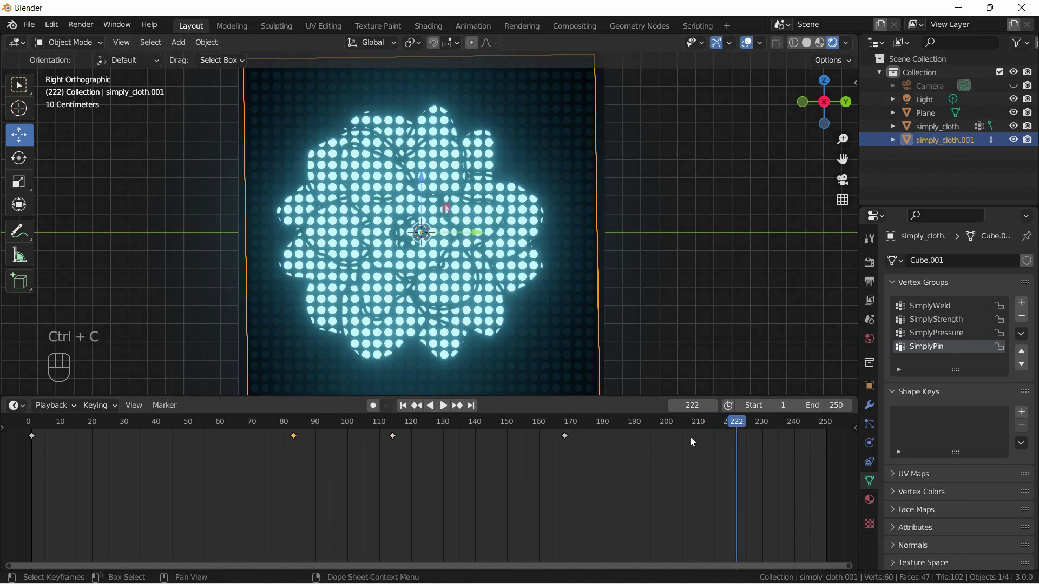
key(ctrl+v)
- Delete the extra keyframe near frame 222 and play the animation from the start again
drag(739, 425, 758, 450)
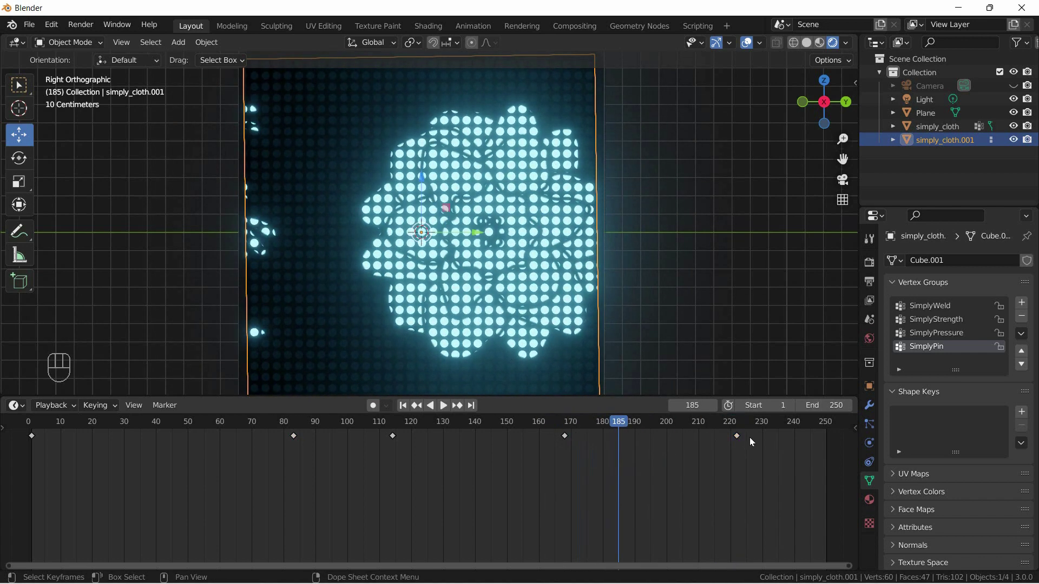
click(745, 439)
key(Delete)
drag(553, 427, 601, 439)
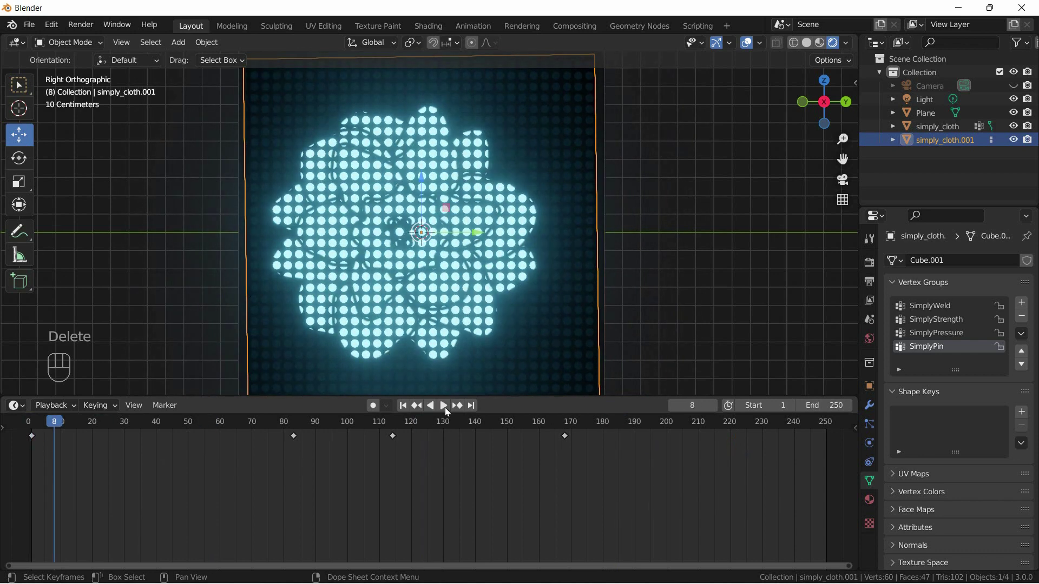
click(448, 411)
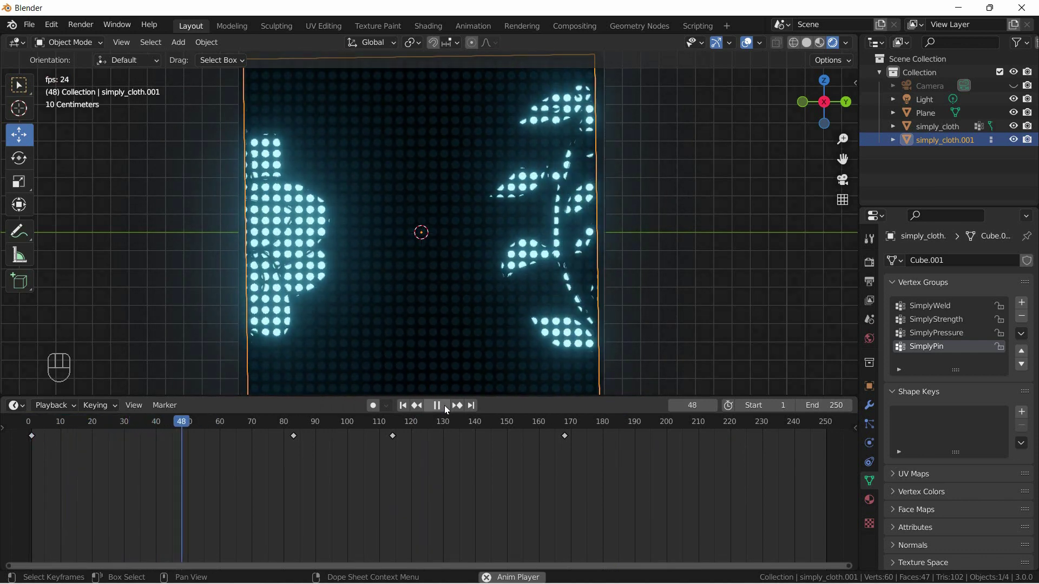
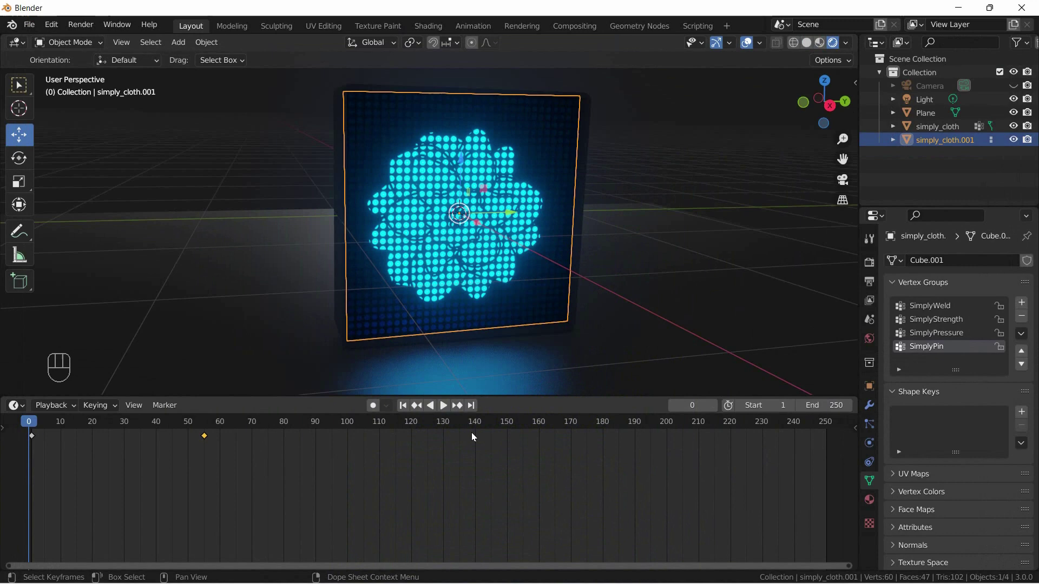
- Play the purple flower animation in perspective view, scrub back and play again
click(448, 409)
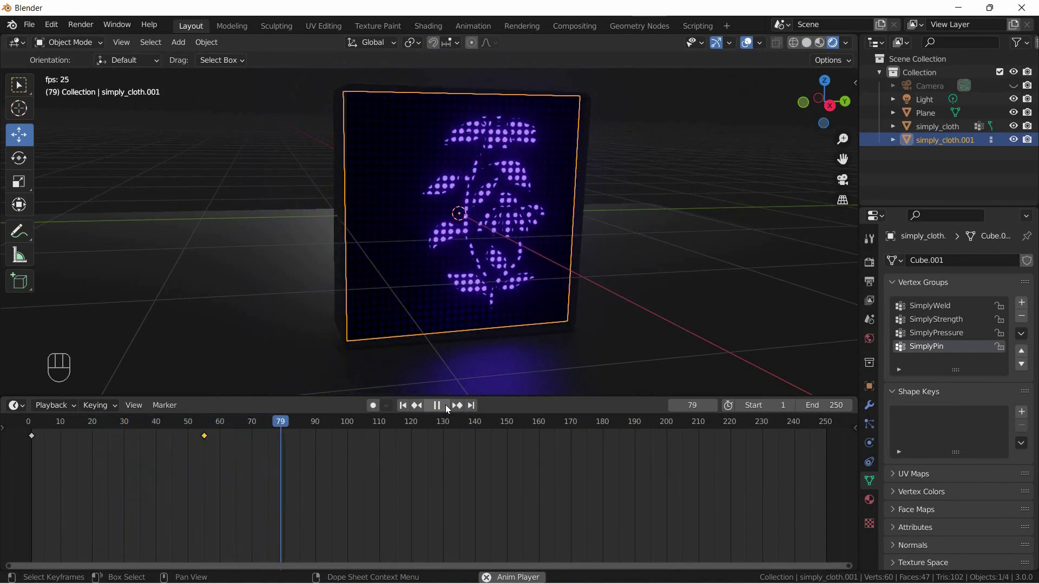
drag(443, 409, 399, 404)
click(444, 409)
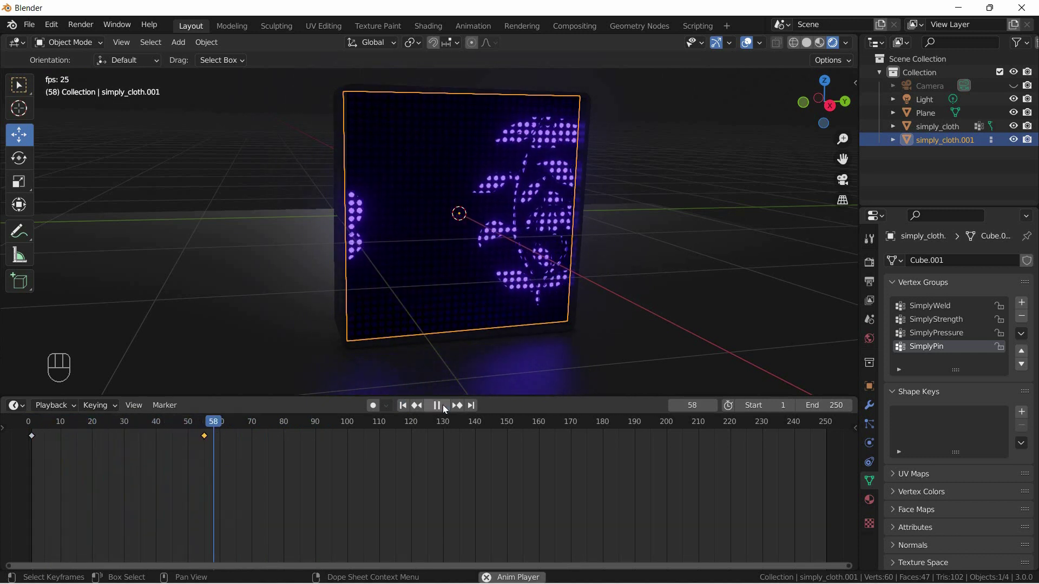